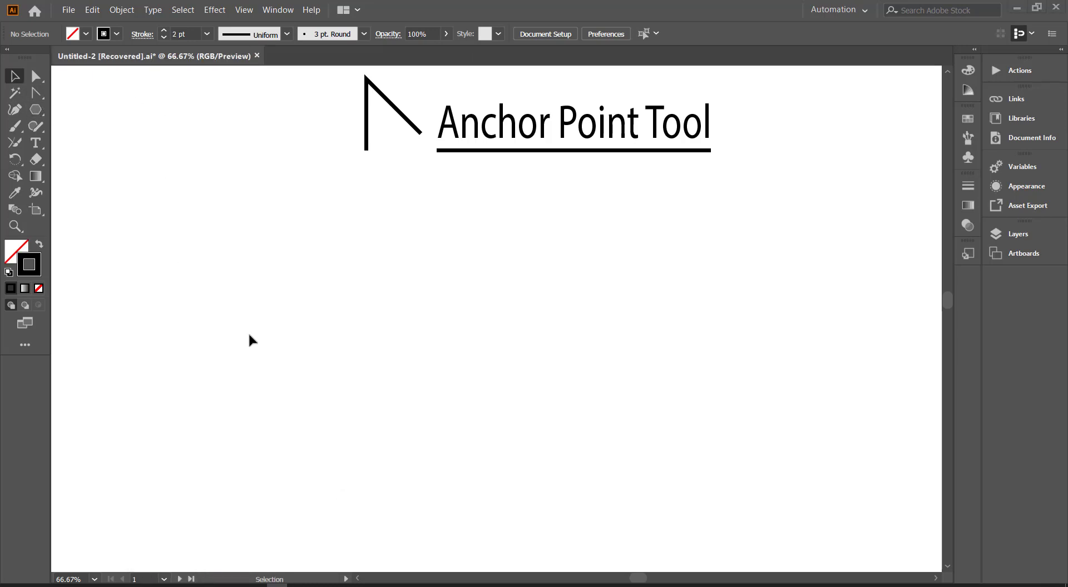
Draw a square with the Rectangle tool and a 333 px circle beside it with the Ellipse tool
click(14, 102)
right_click(33, 113)
click(93, 114)
right_click(38, 111)
click(99, 127)
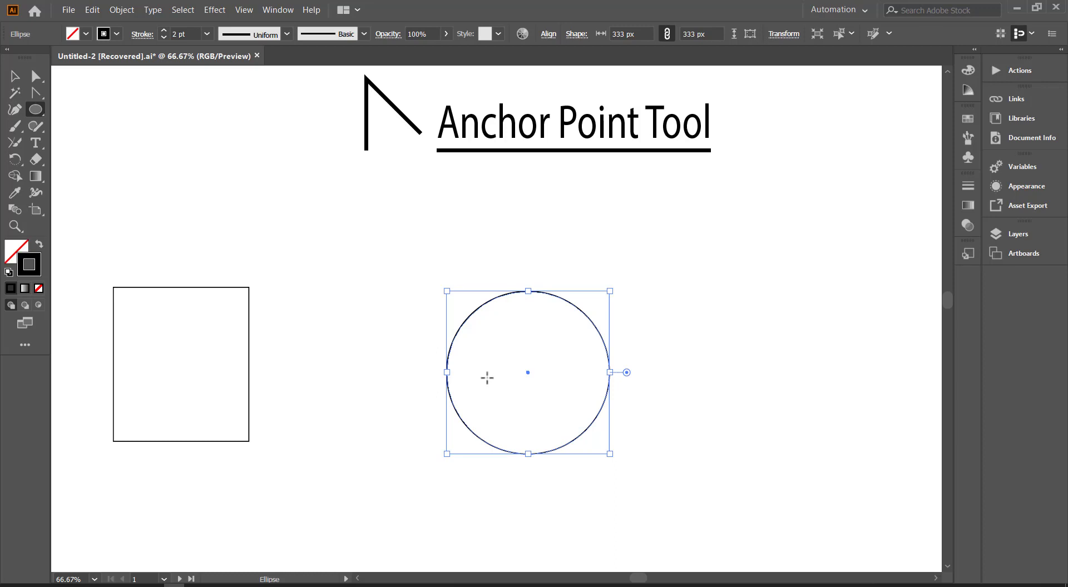
key(z)
right_click(40, 115)
Draw an octagon with the Polygon tool, then a 6-sided hexagon below it via the Polygon dialog
click(89, 143)
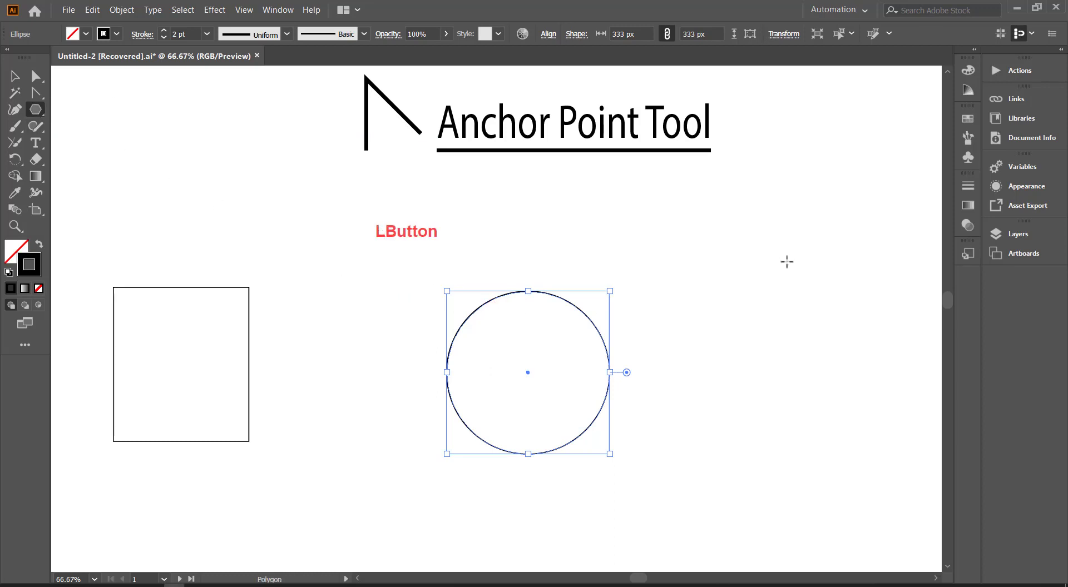
click(788, 280)
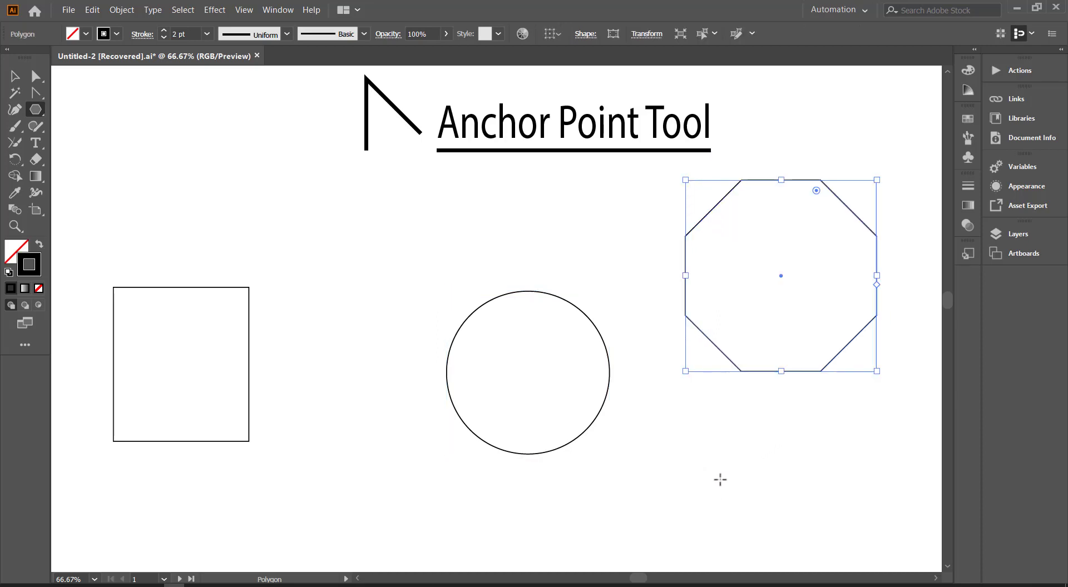
click(721, 477)
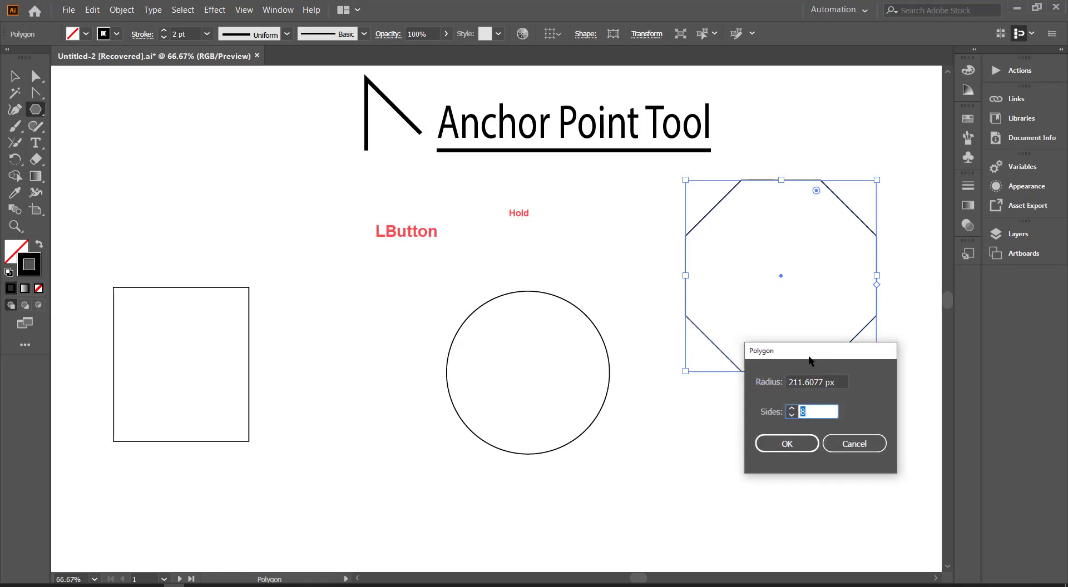
click(753, 457)
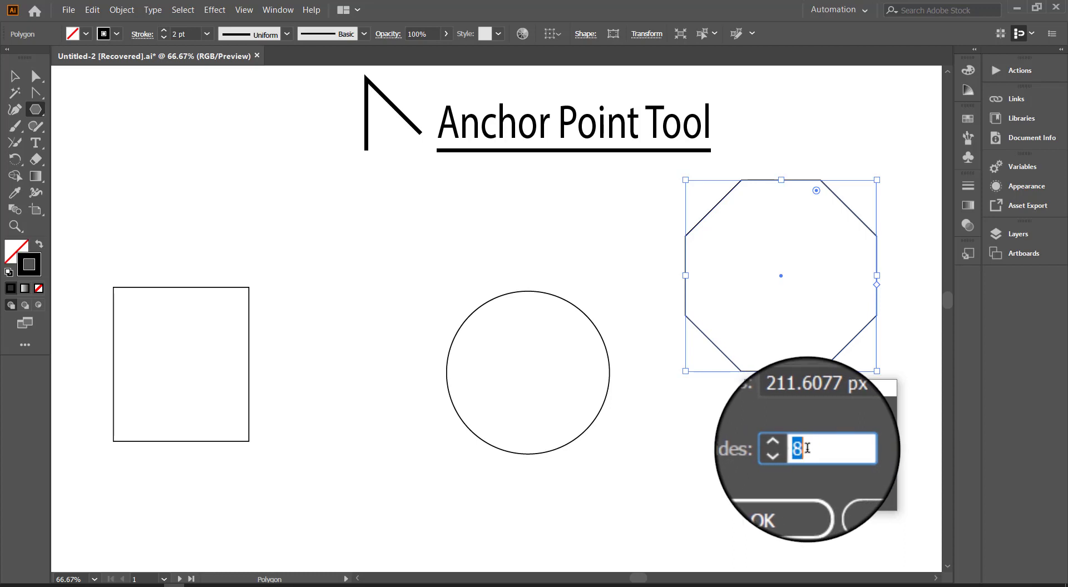
key(BackSpace)
key(6)
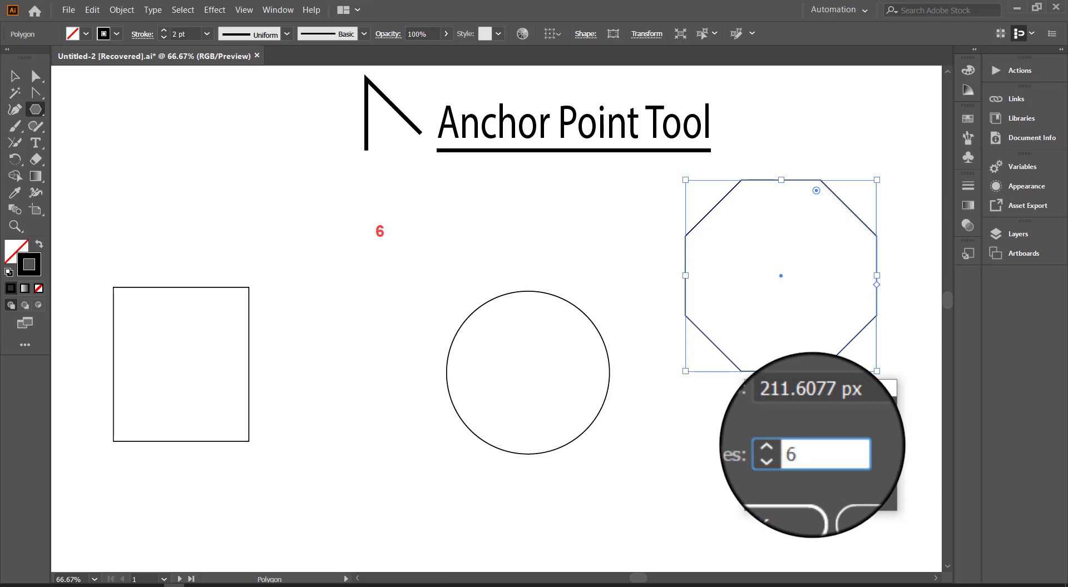
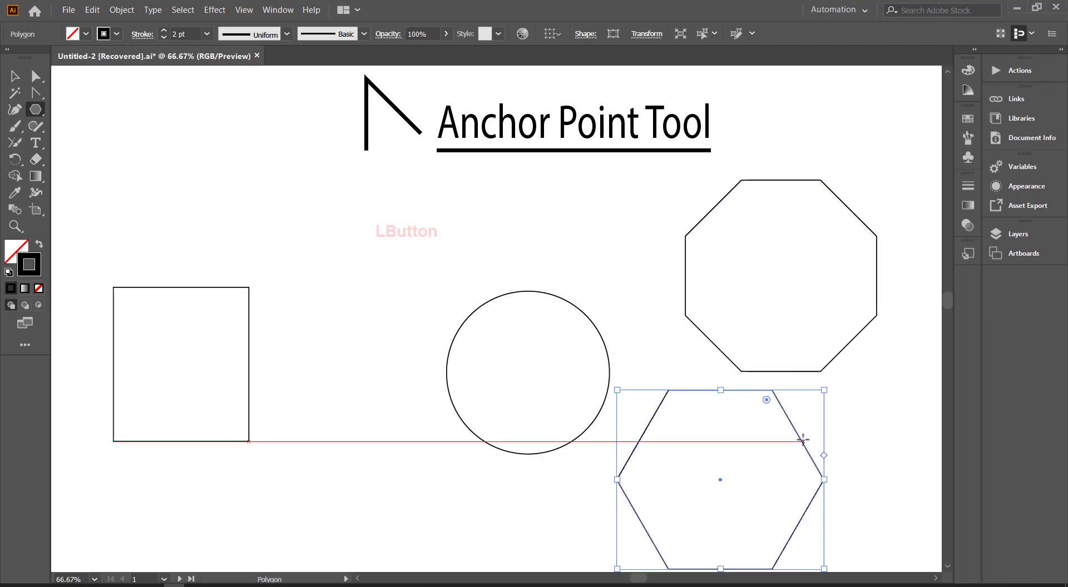
click(806, 417)
Select the square and rotate it 45 degrees into a diamond, zoomed to 150%
click(55, 120)
click(39, 99)
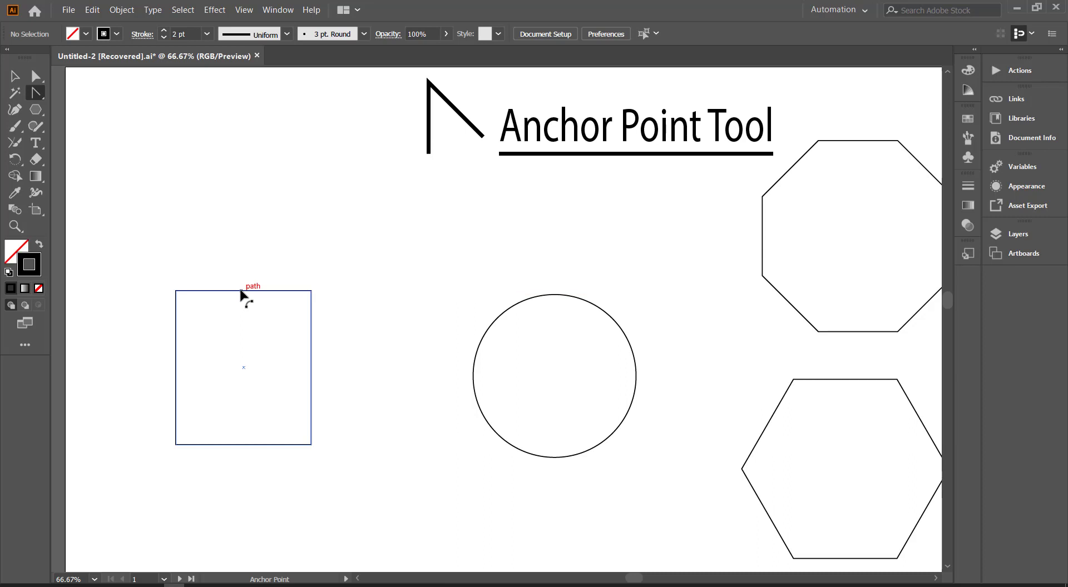
click(244, 291)
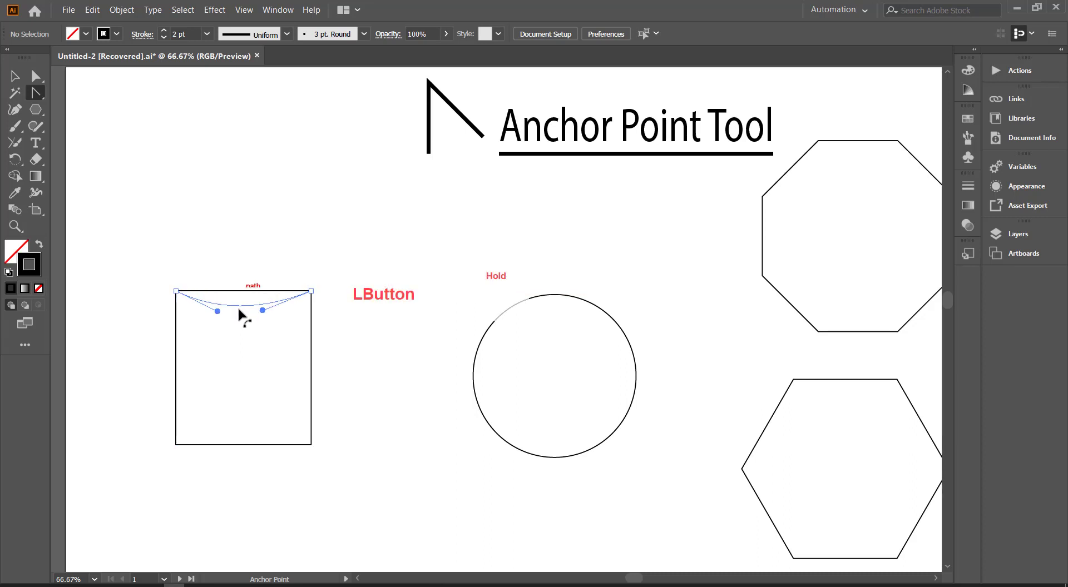
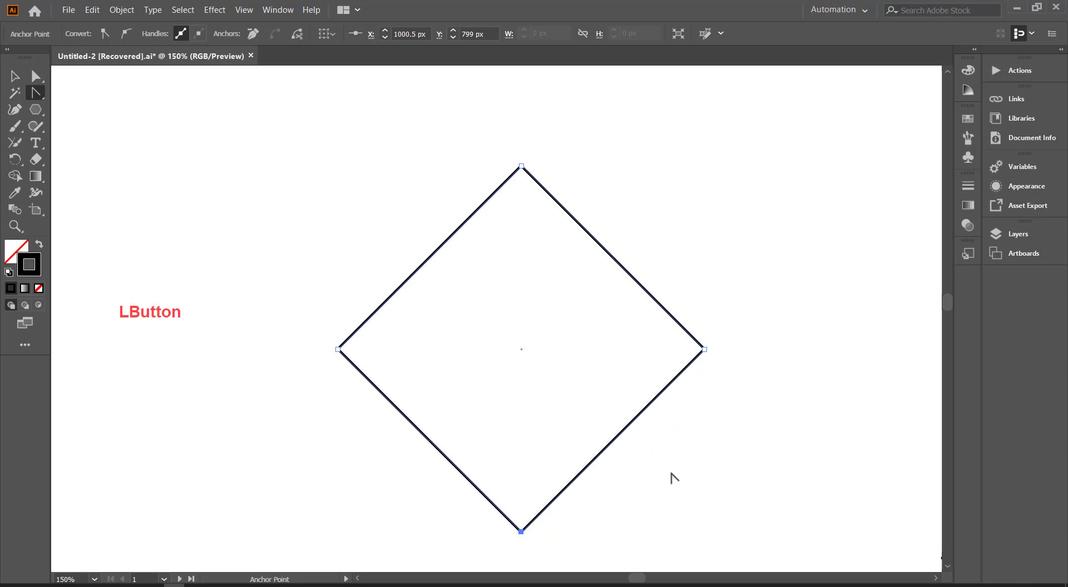
Bow the diamond's left side outward and convert its top corner to a smooth point
key(z)
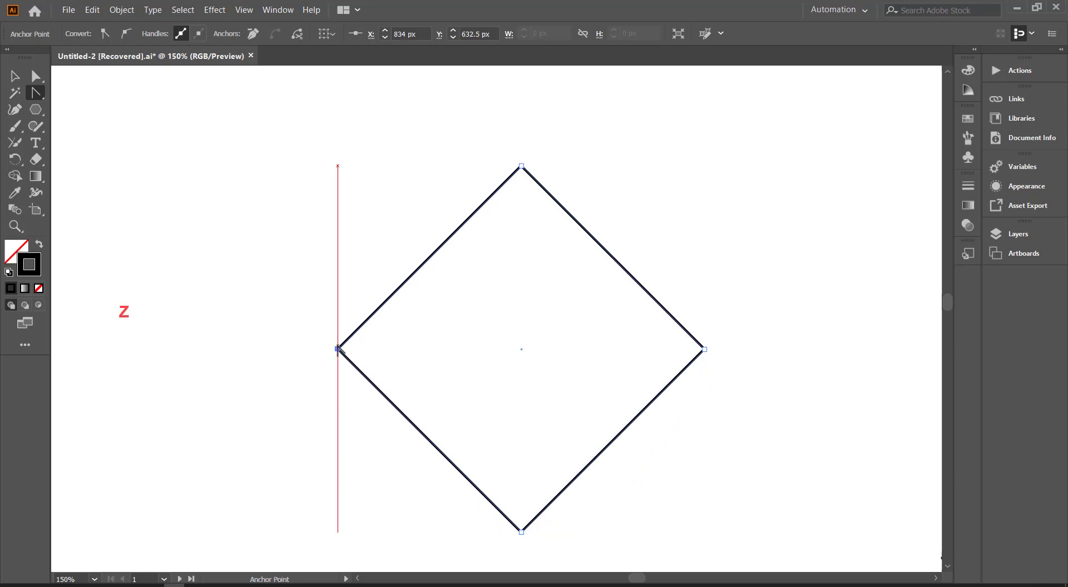
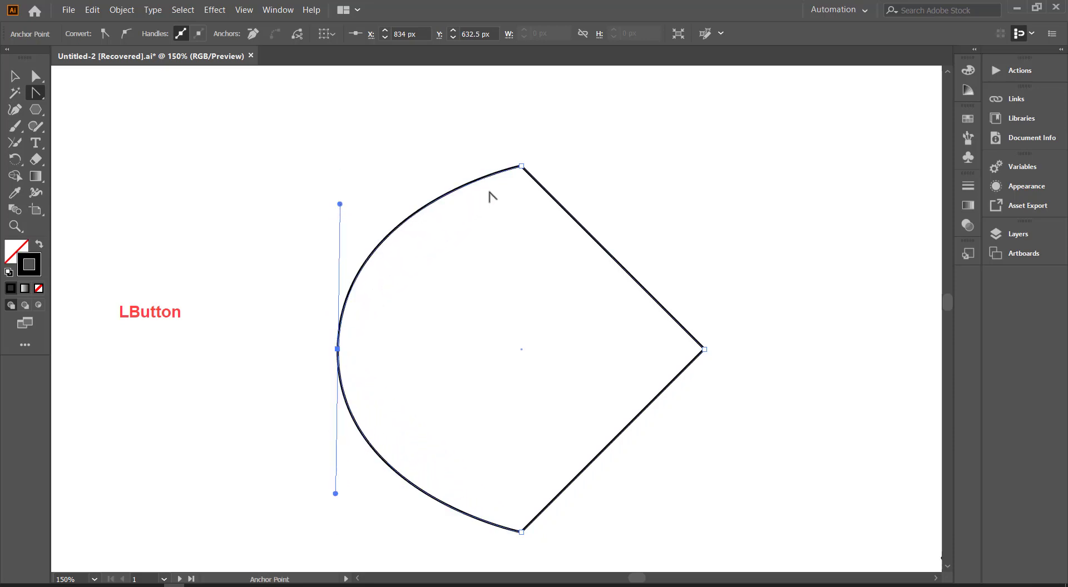
click(46, 77)
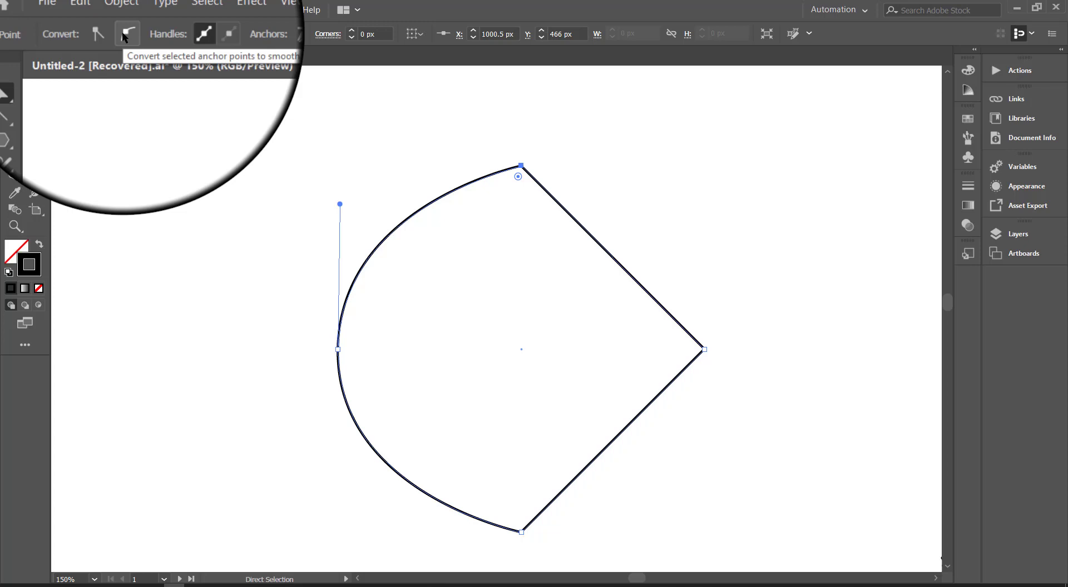
click(124, 36)
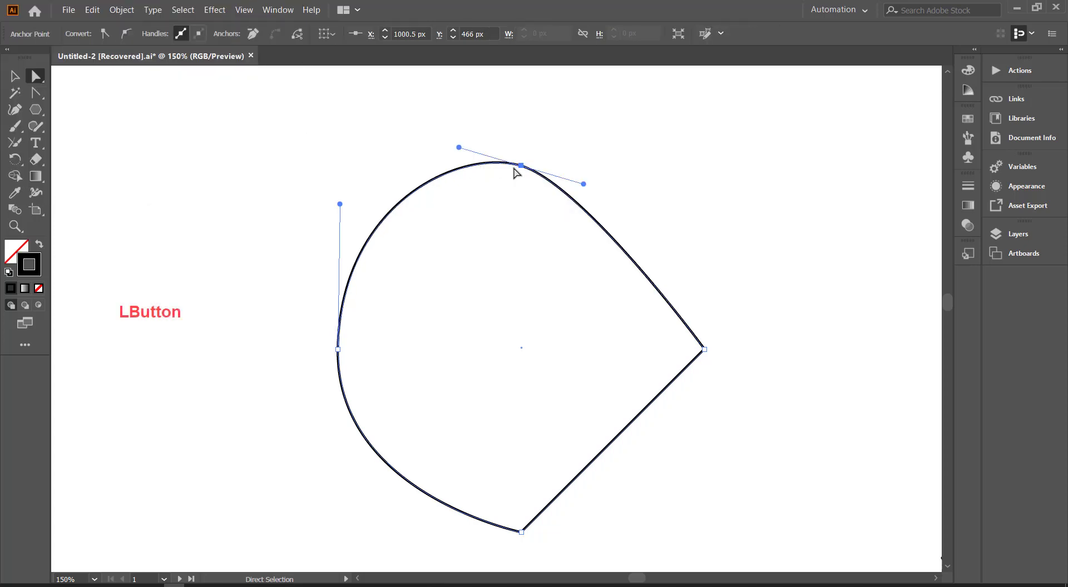
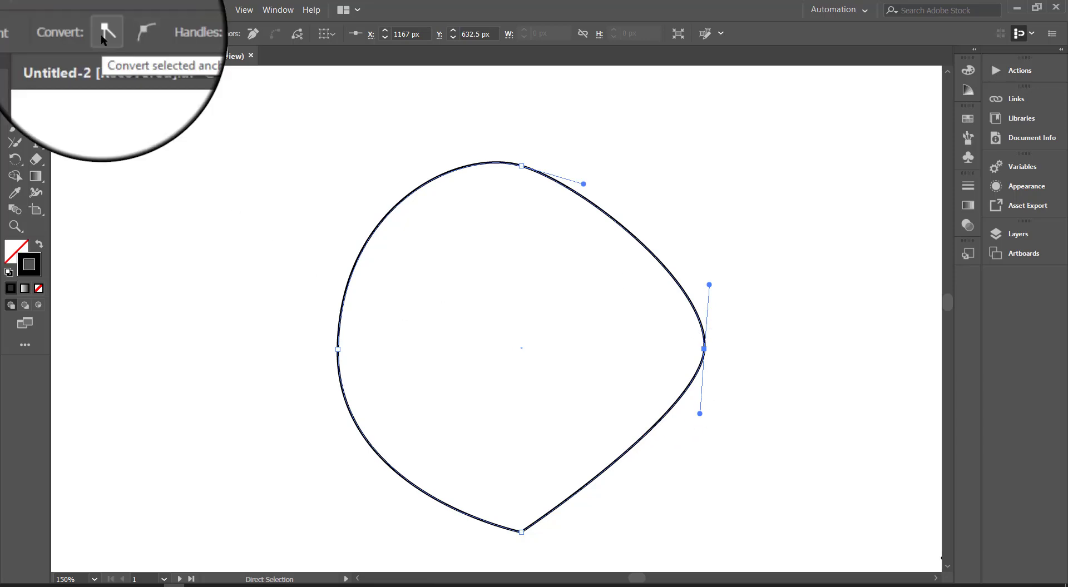
Smooth the diamond's right corner, then select the hexagon with the Anchor Point tool (Shift+C)
click(103, 39)
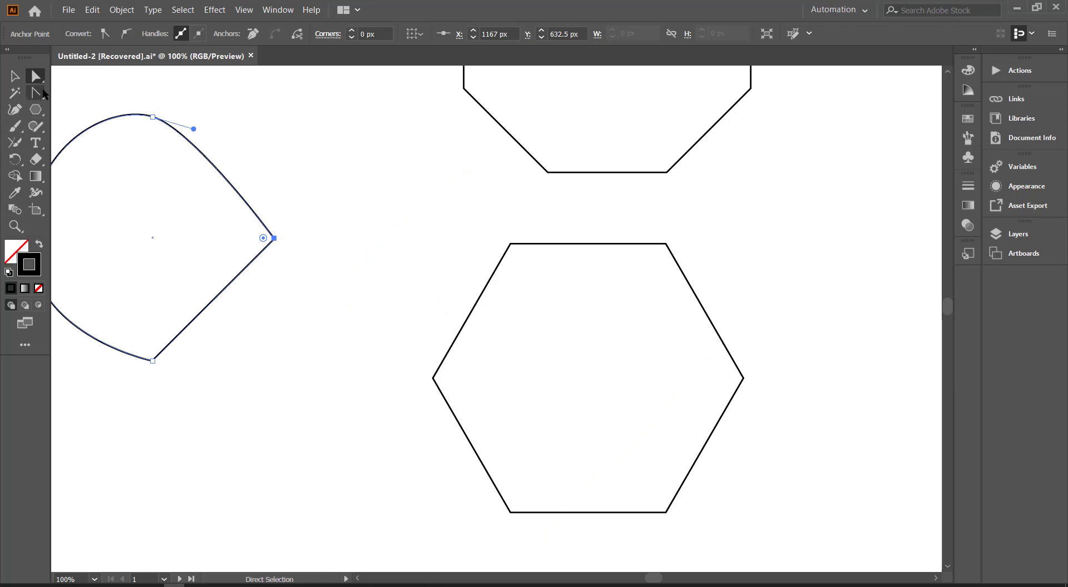
click(45, 98)
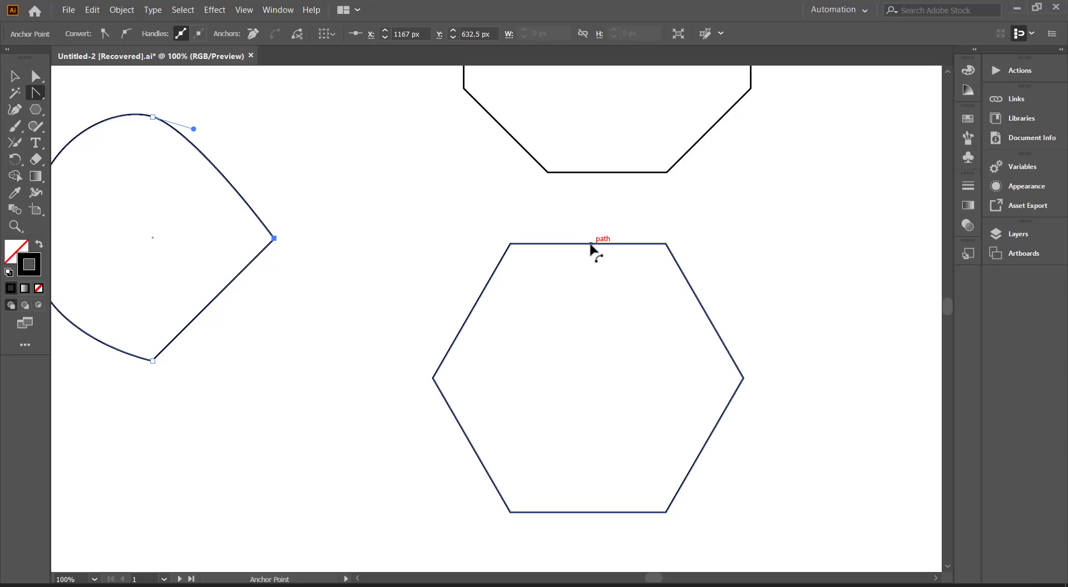
click(592, 247)
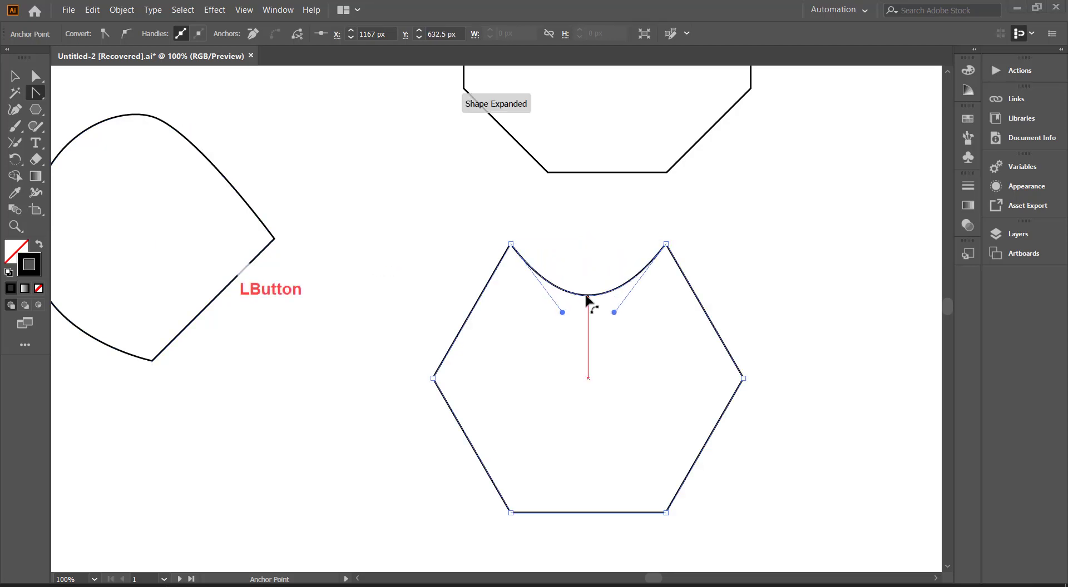
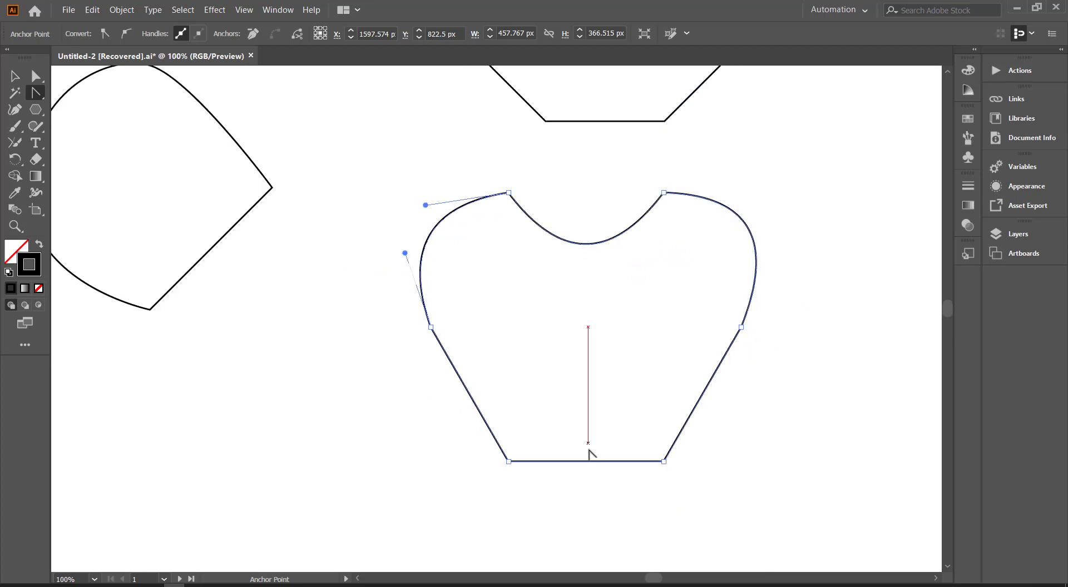
Curve the hexagon's bottom, lower-right and lower-left sides into a wavy blob, then zoom out to the artboard
click(595, 461)
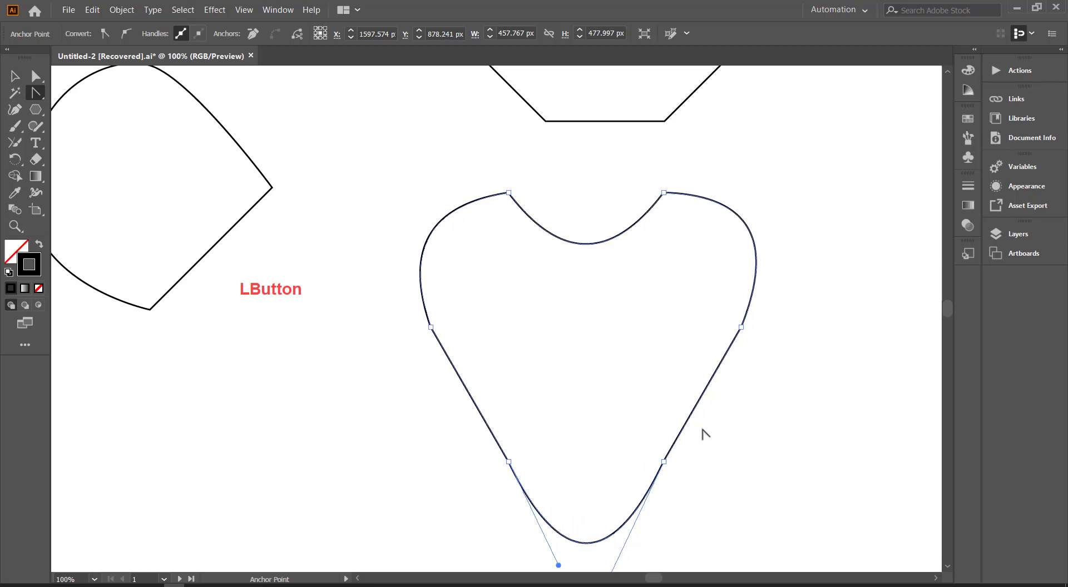
click(707, 406)
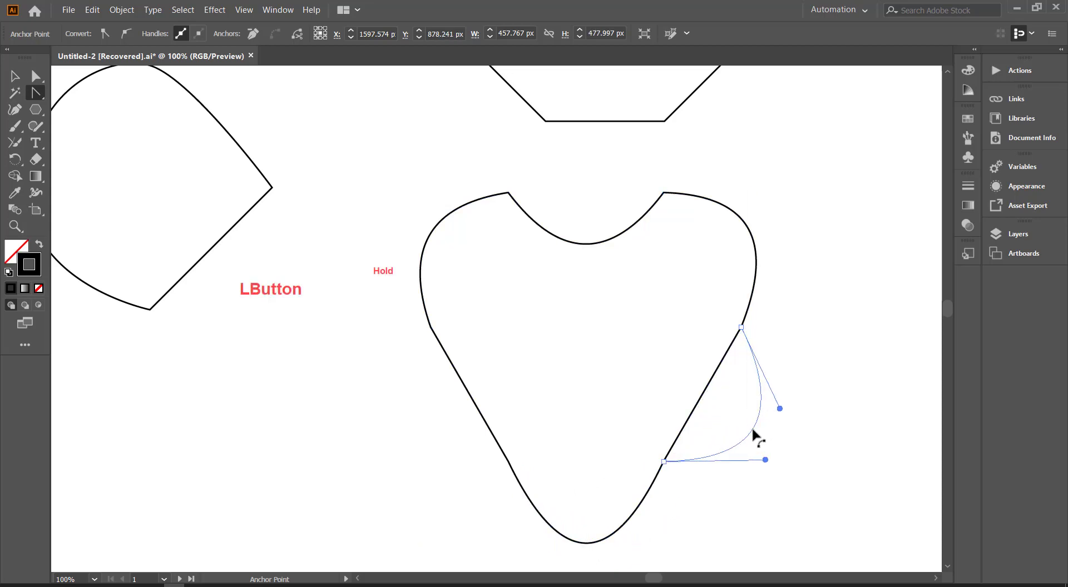
click(664, 362)
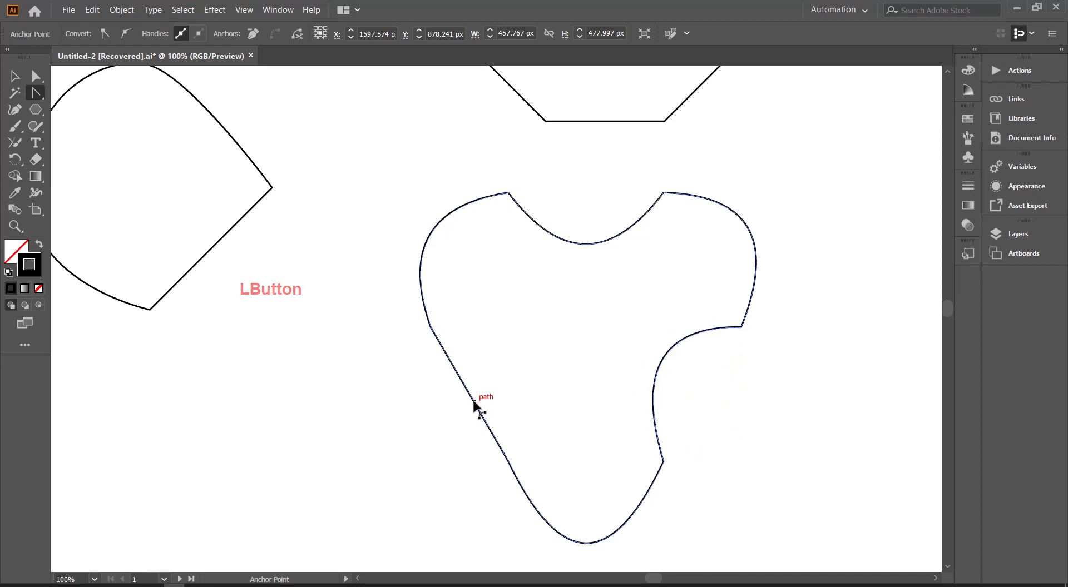
click(511, 385)
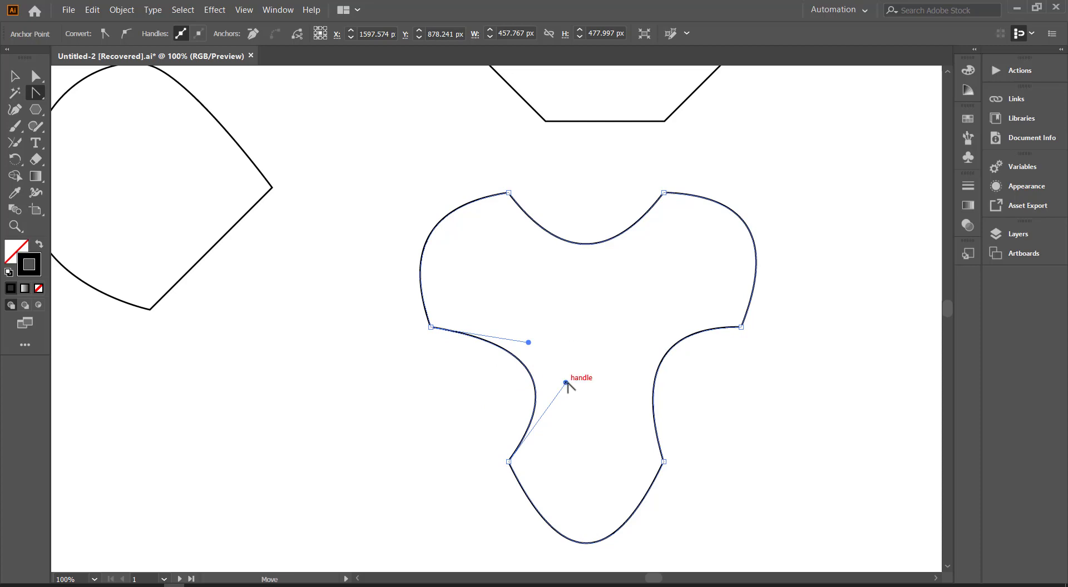
click(567, 384)
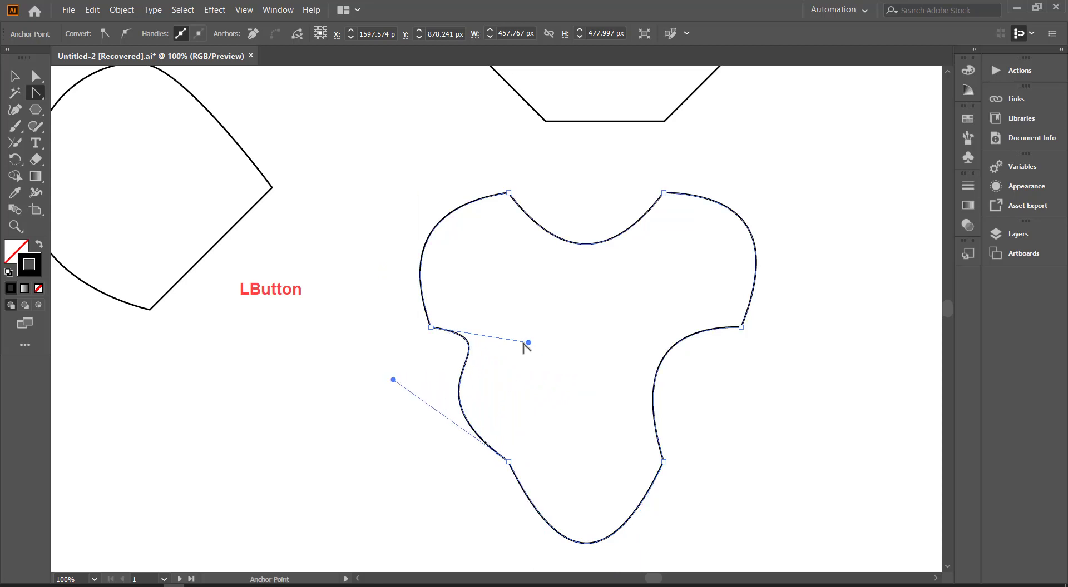
click(527, 345)
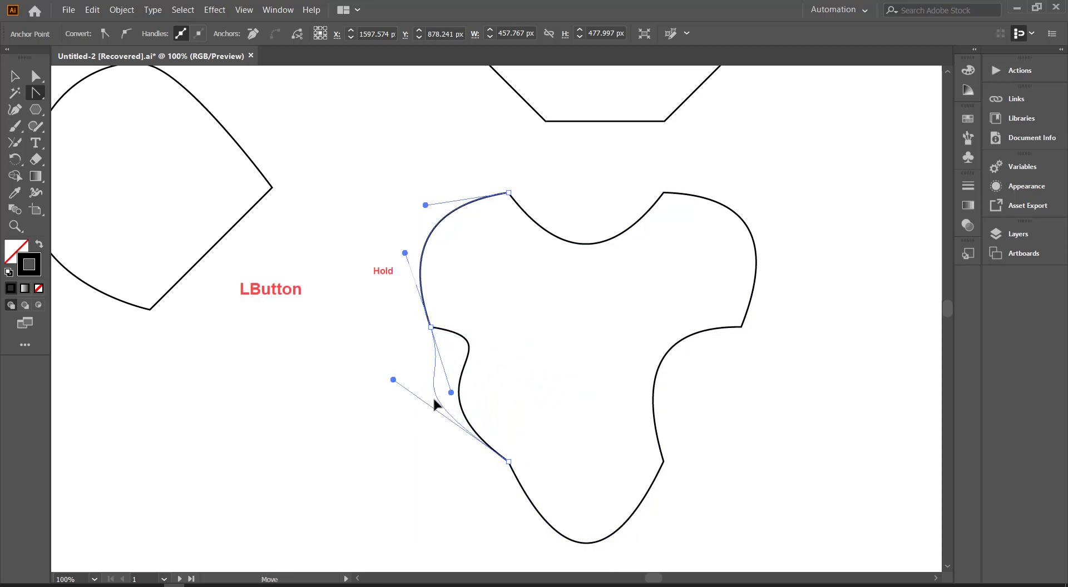
key(ctrl+z)
text(zz)
scroll(down, 3)
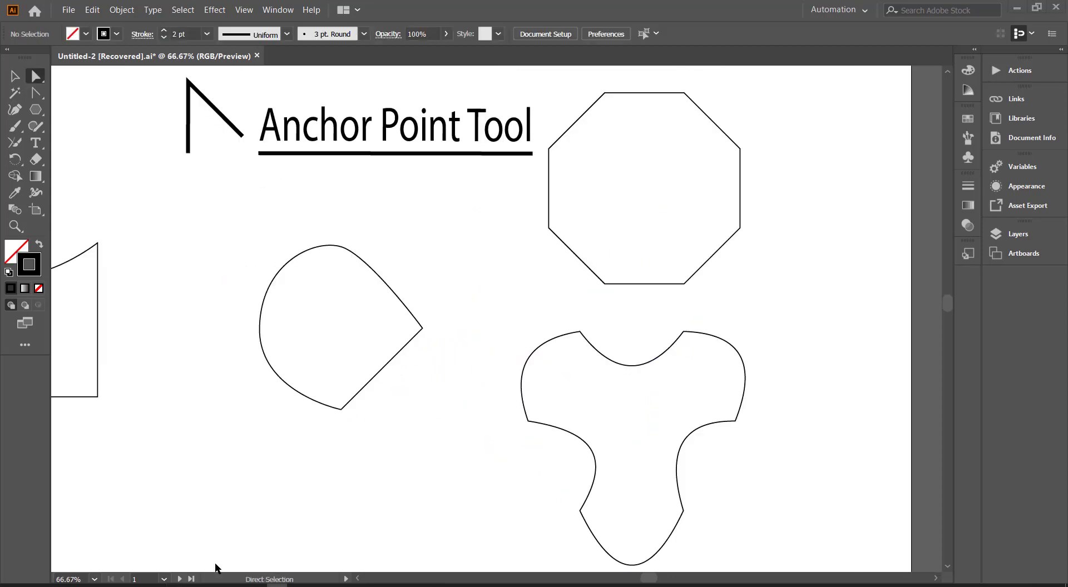